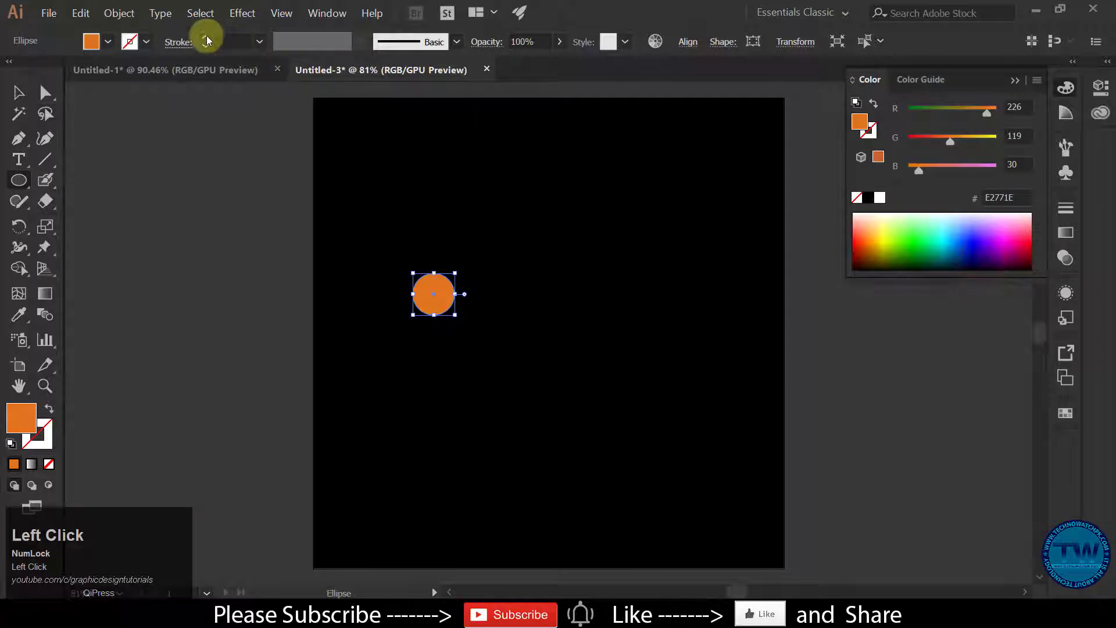
# Give the orange circle a thick white stroke of about 15 pt and zoom in on it
pyautogui.moveTo(212, 40); pyautogui.dragTo(211, 40)
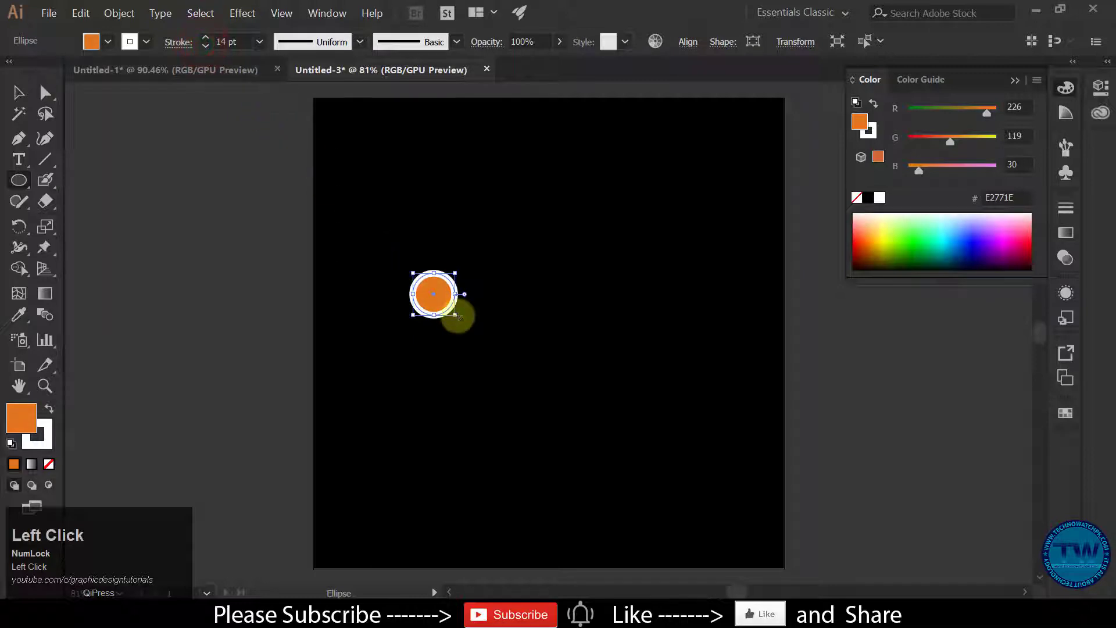
pyautogui.moveTo(458, 321); pyautogui.dragTo(478, 337)
pyautogui.press('space')
pyautogui.moveTo(493, 352); pyautogui.dragTo(533, 308)
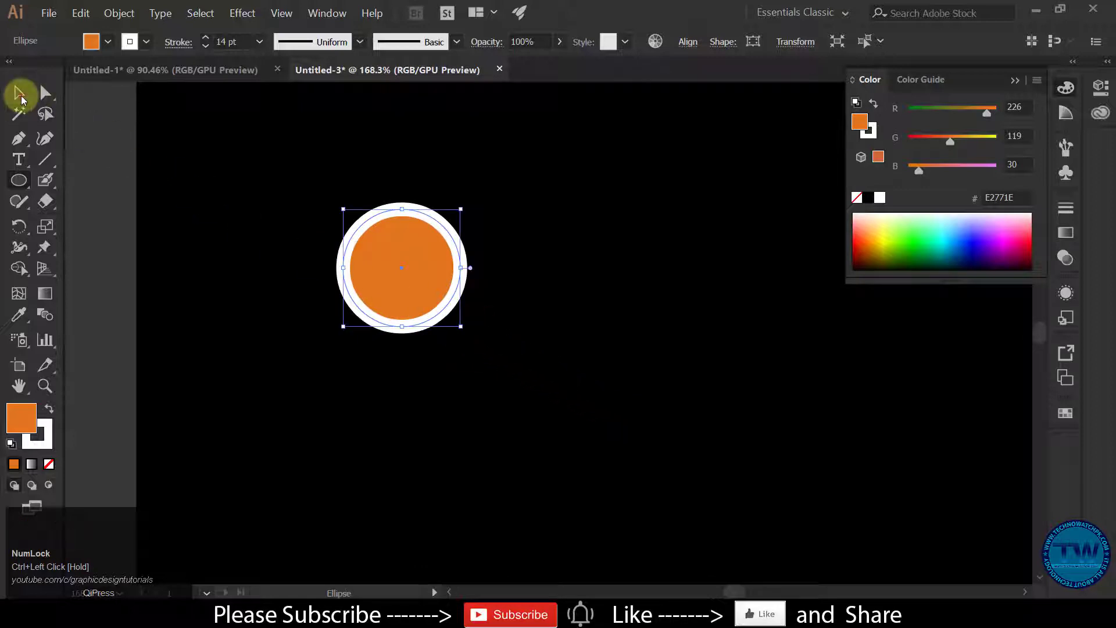
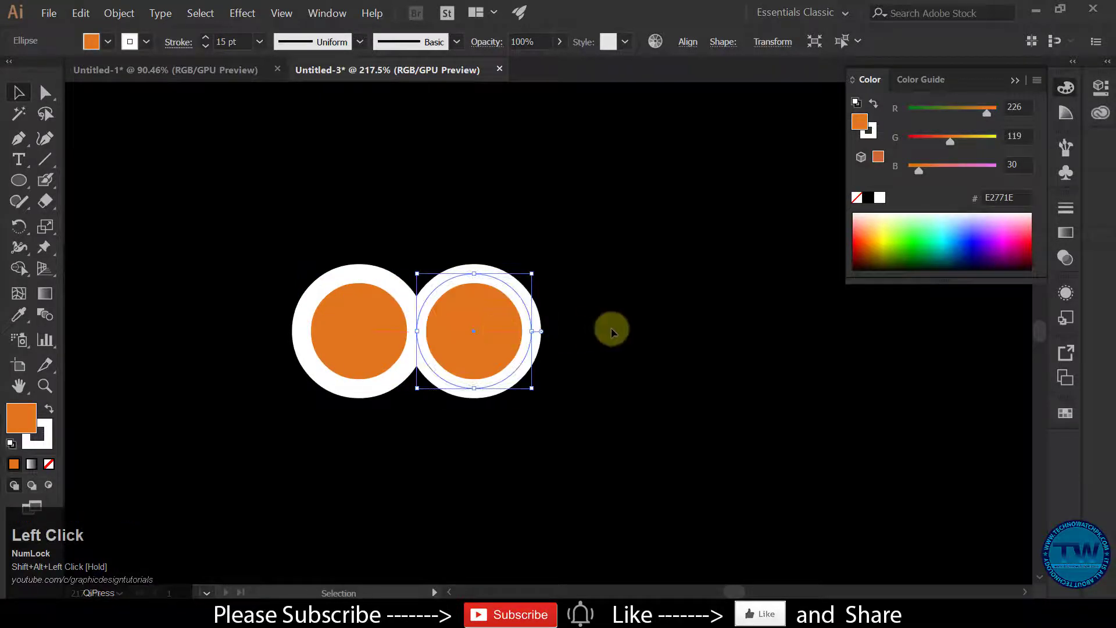
# Repeat the copy (Ctrl+D) to finish a row of three, then again for three rows
pyautogui.press('ctrl+d')
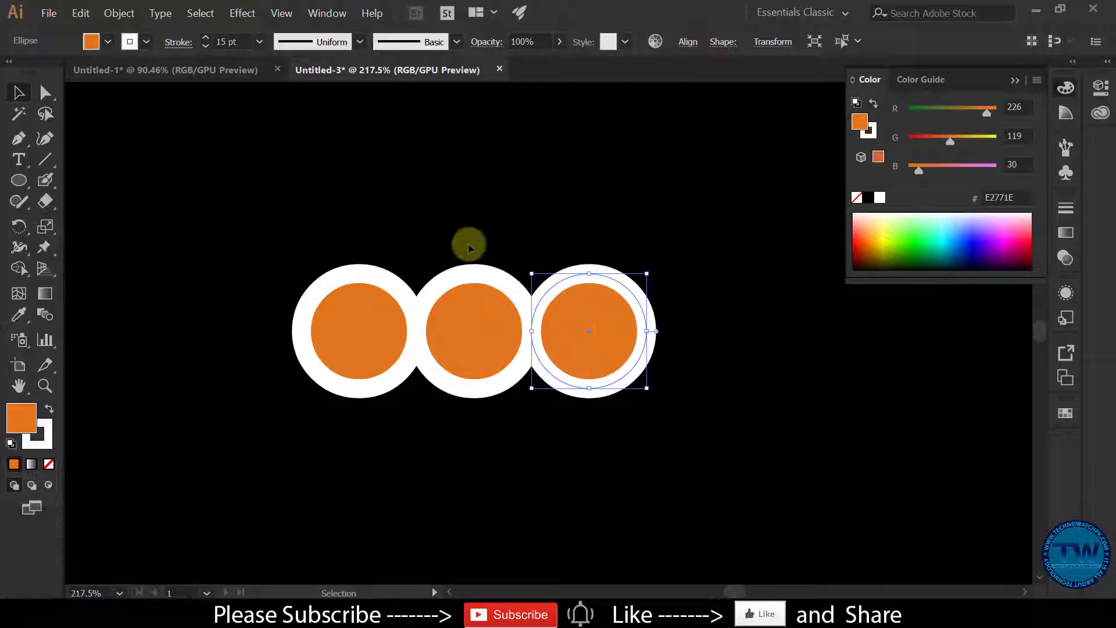
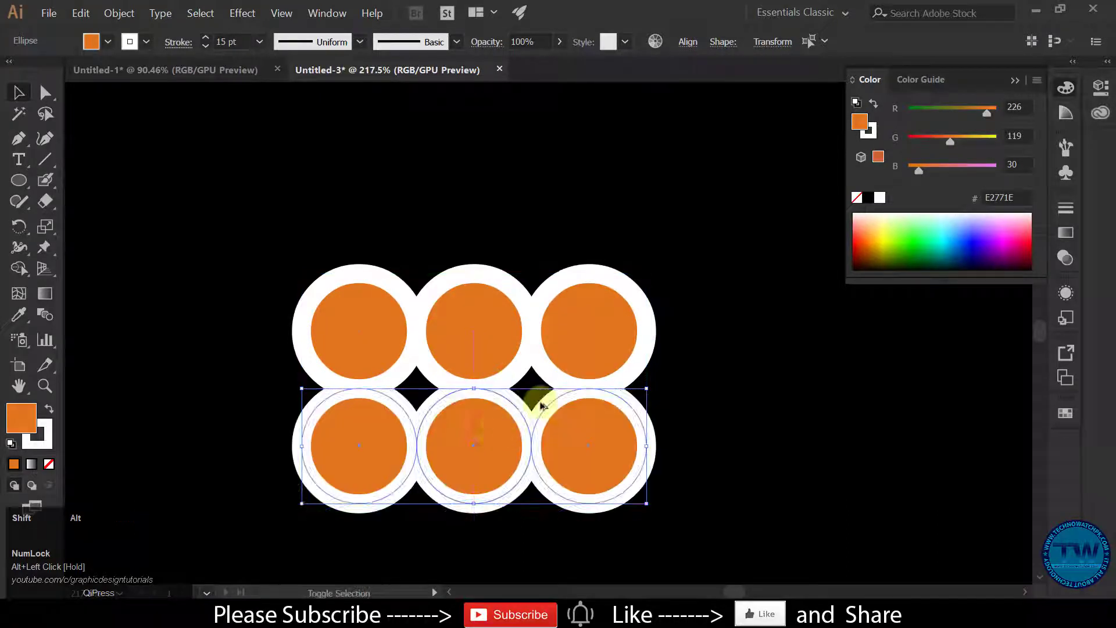
pyautogui.scroll(-3)
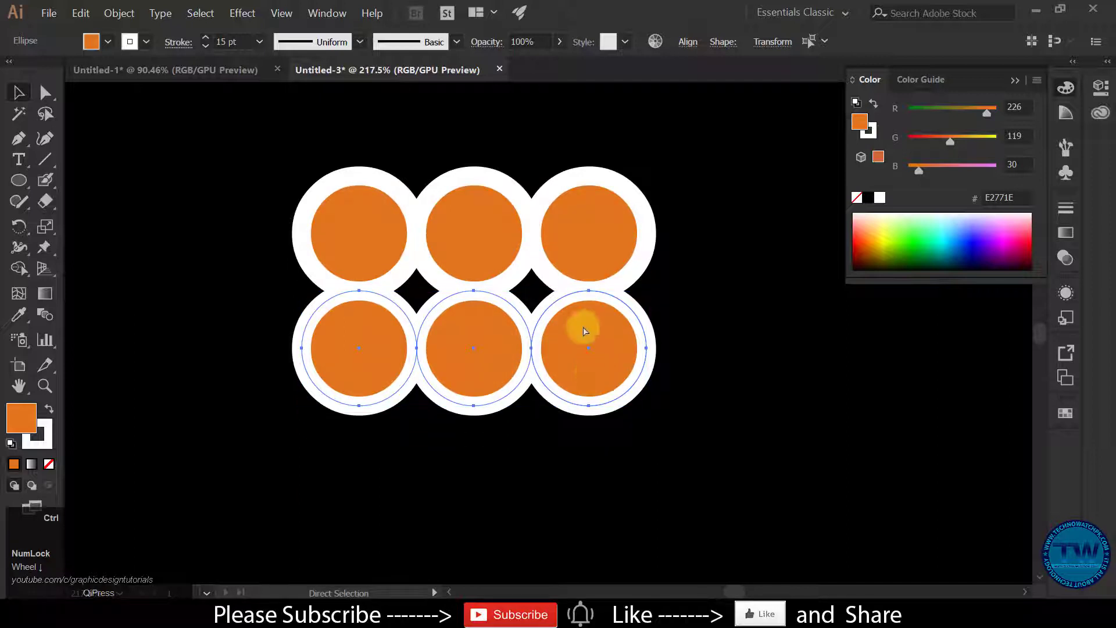
pyautogui.press('ctrl+d')
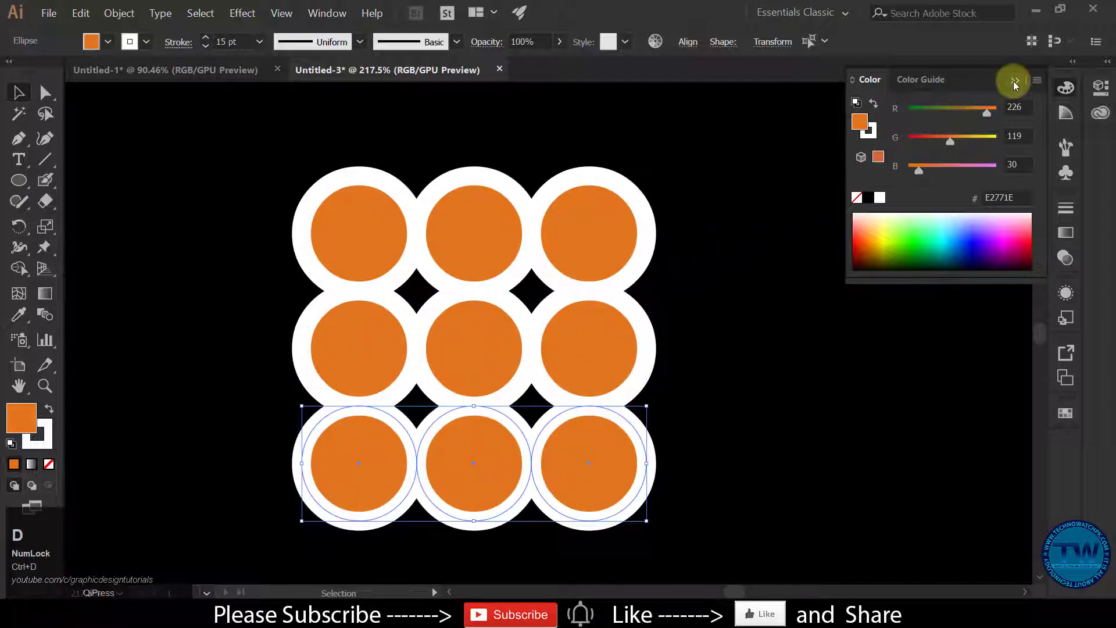
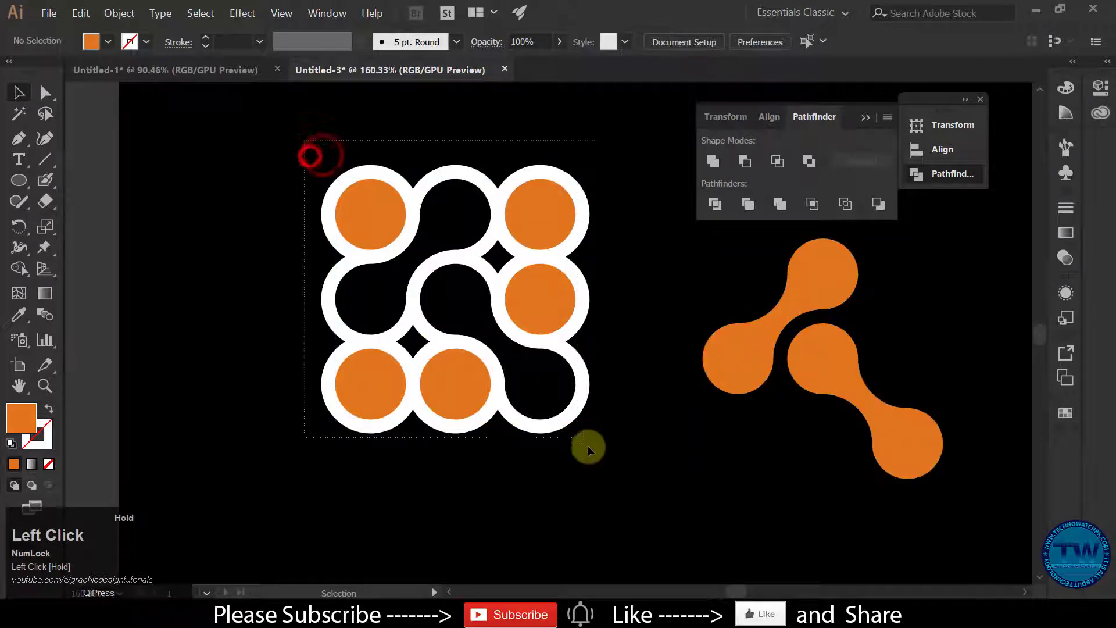
# Delete the leftover circle grid, keeping only the orange linked-dumbbell shape
pyautogui.press('Delete')
# Scale the orange linked shape down, deselect it and zoom in on it
pyautogui.moveTo(601, 339); pyautogui.dragTo(501, 419)
pyautogui.moveTo(500, 419); pyautogui.dragTo(511, 390)
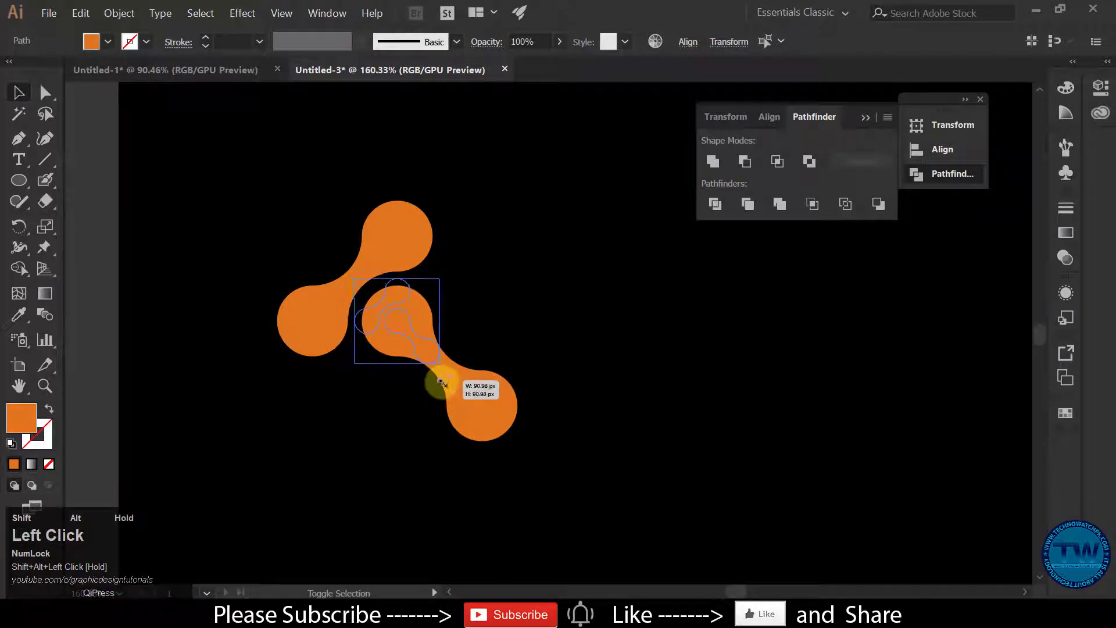
pyautogui.press('space')
pyautogui.moveTo(445, 356); pyautogui.dragTo(445, 392)
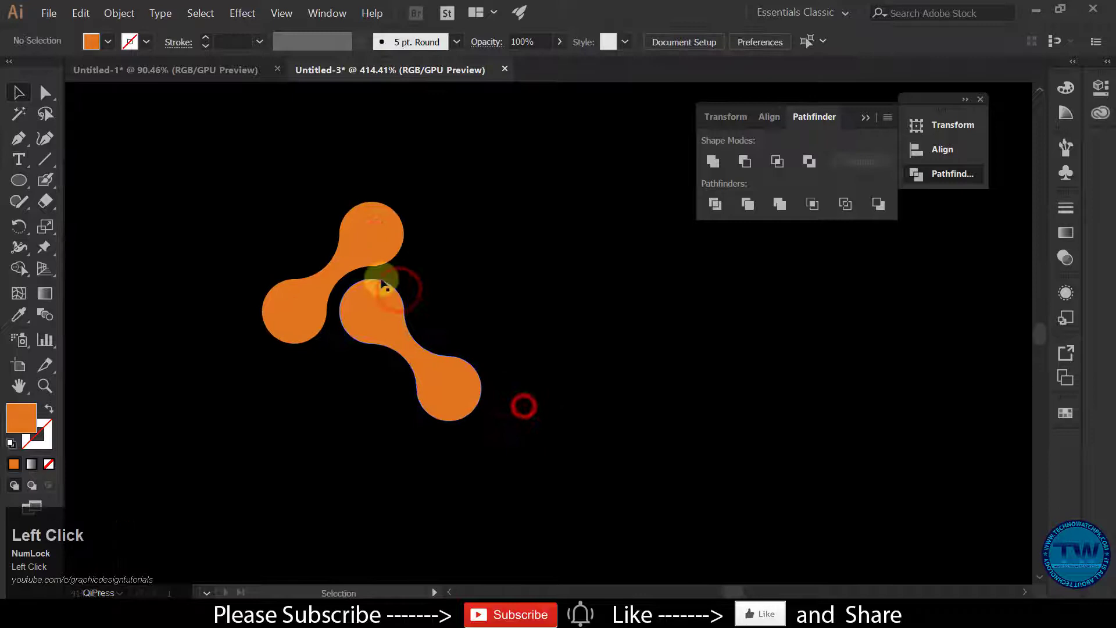
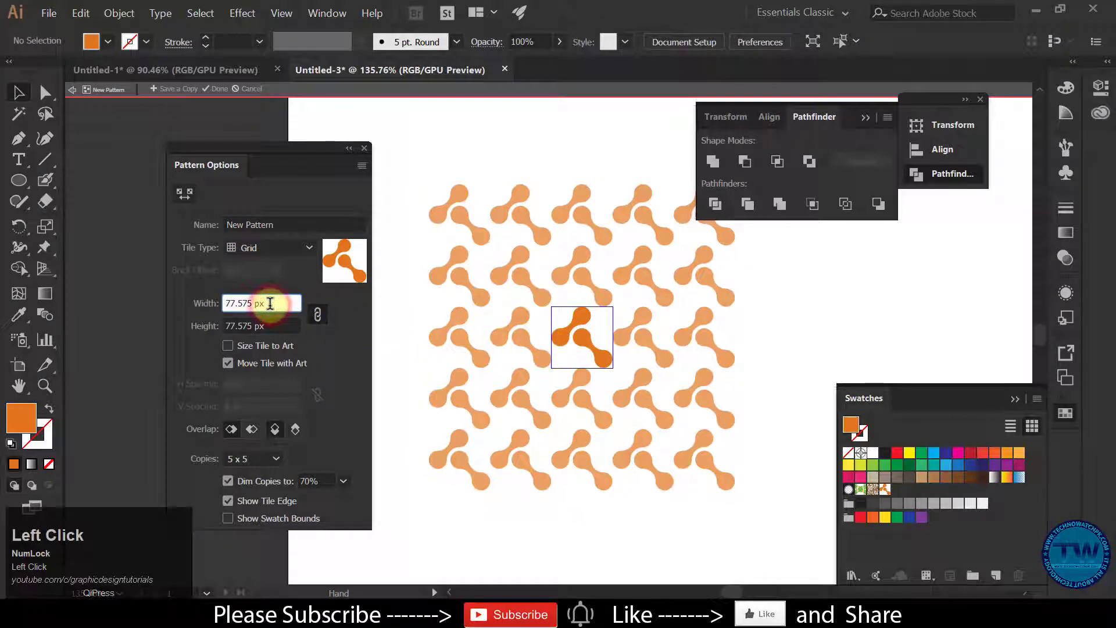
# Nudge the Pattern Options width (linked height) down from 77.575 px to 53 px
pyautogui.press('Down')
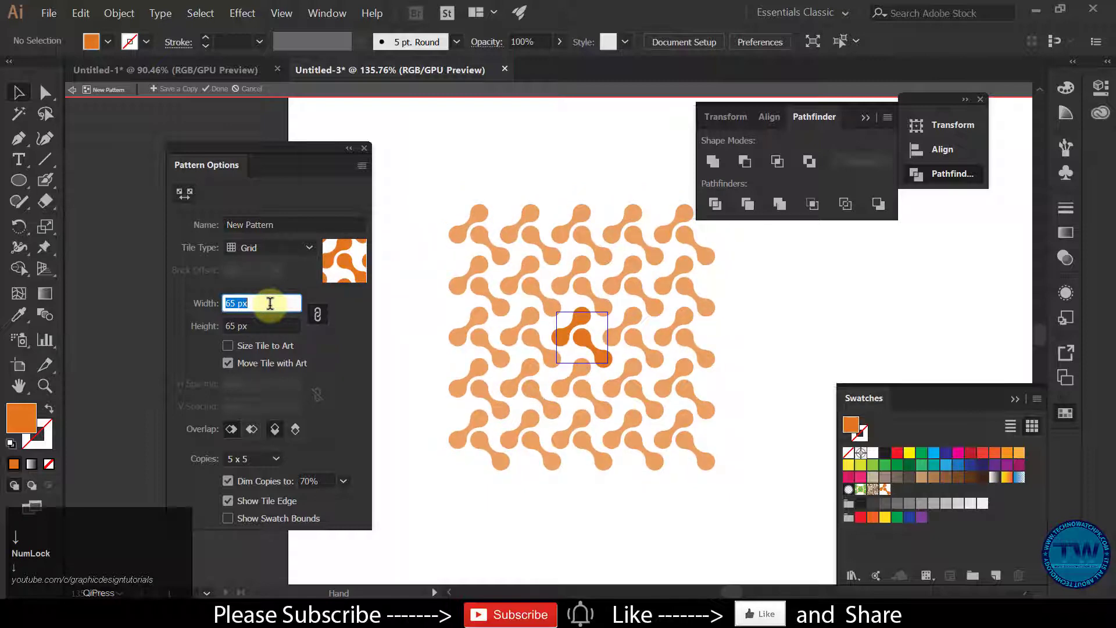
pyautogui.press('Down')
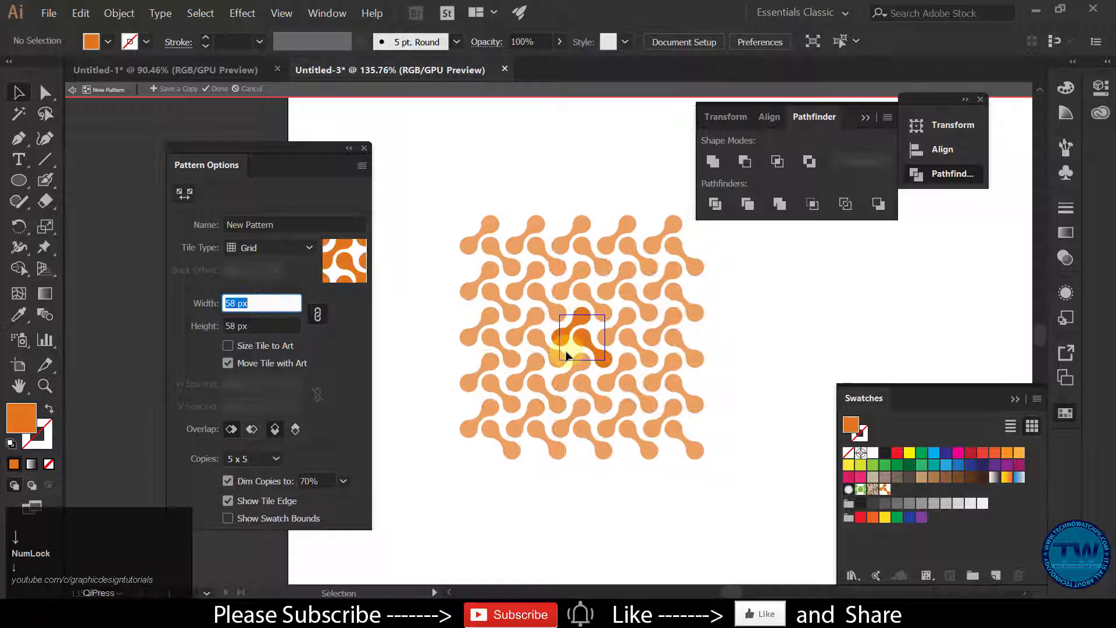
pyautogui.press('Up')
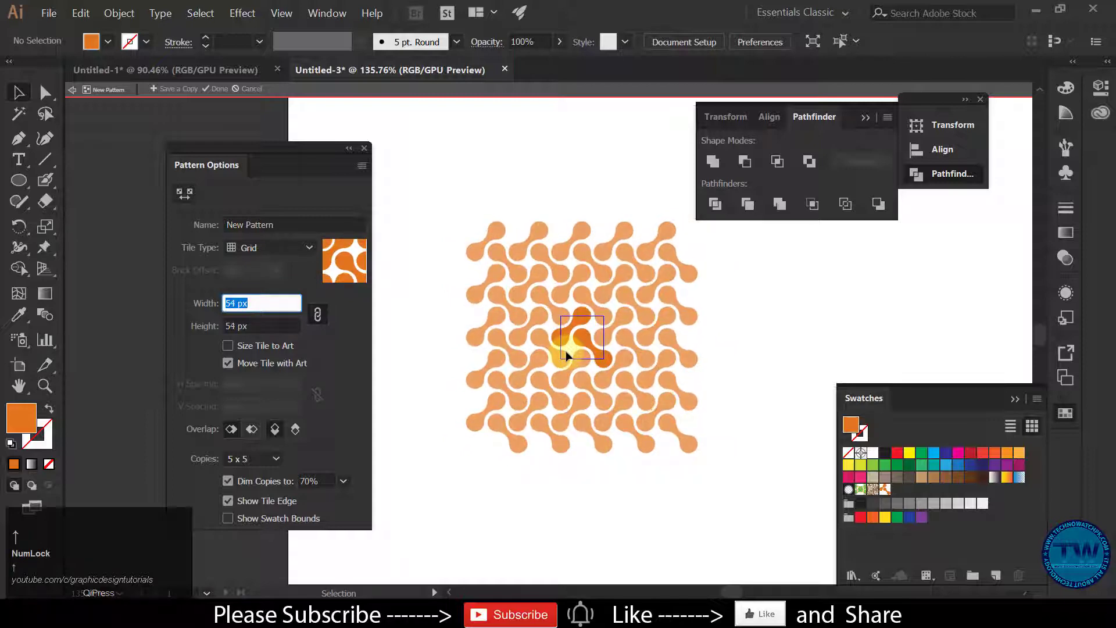
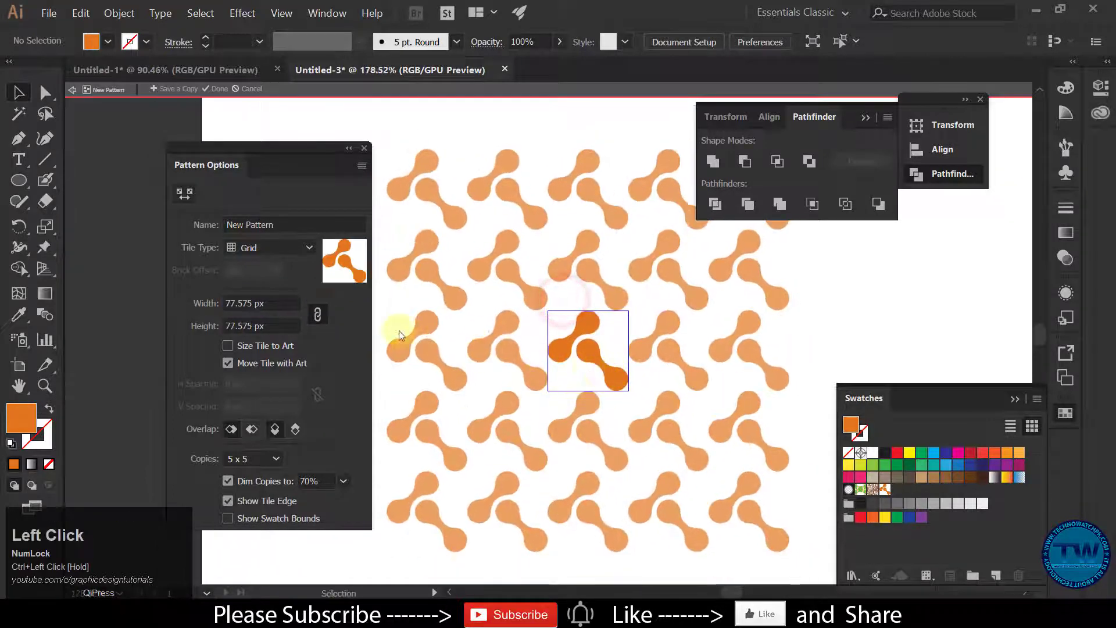
pyautogui.press('Down')
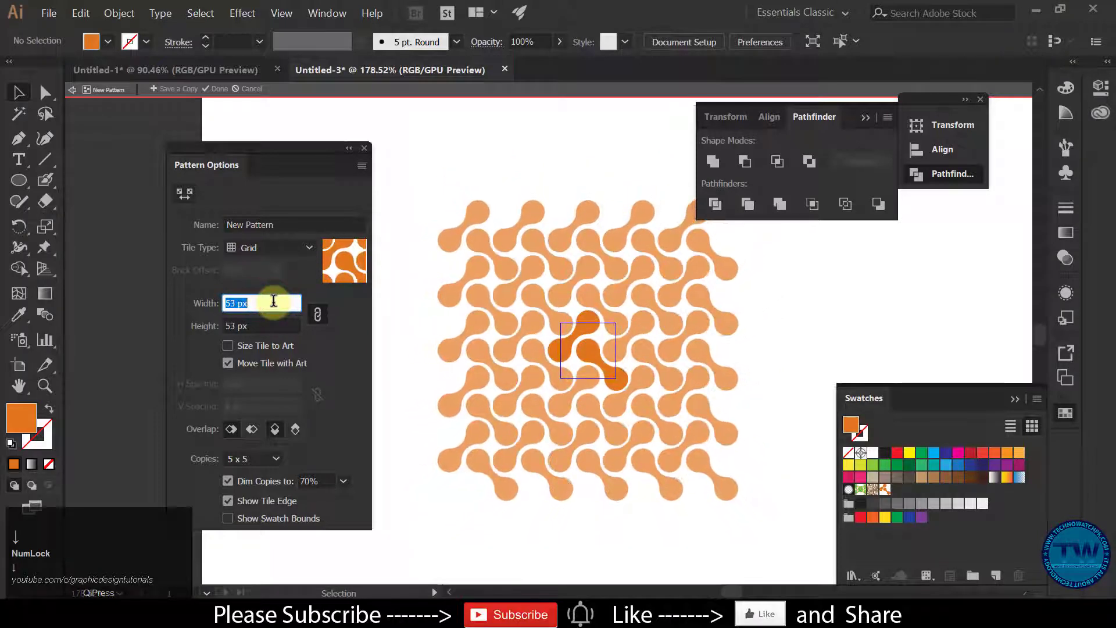
pyautogui.press('Up')
pyautogui.press('Down')
pyautogui.press('Up')
pyautogui.press('Down')
pyautogui.press('Up')
pyautogui.press('Down')
pyautogui.press('Up')
pyautogui.press('Down')
pyautogui.press('Up')
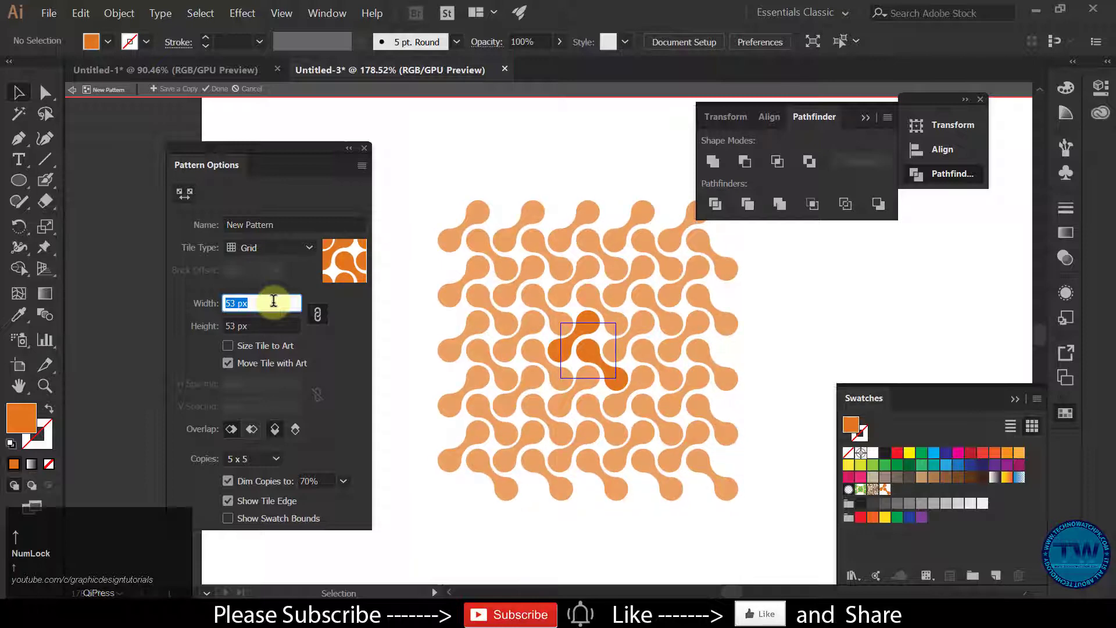
pyautogui.press('Down')
pyautogui.press('Up')
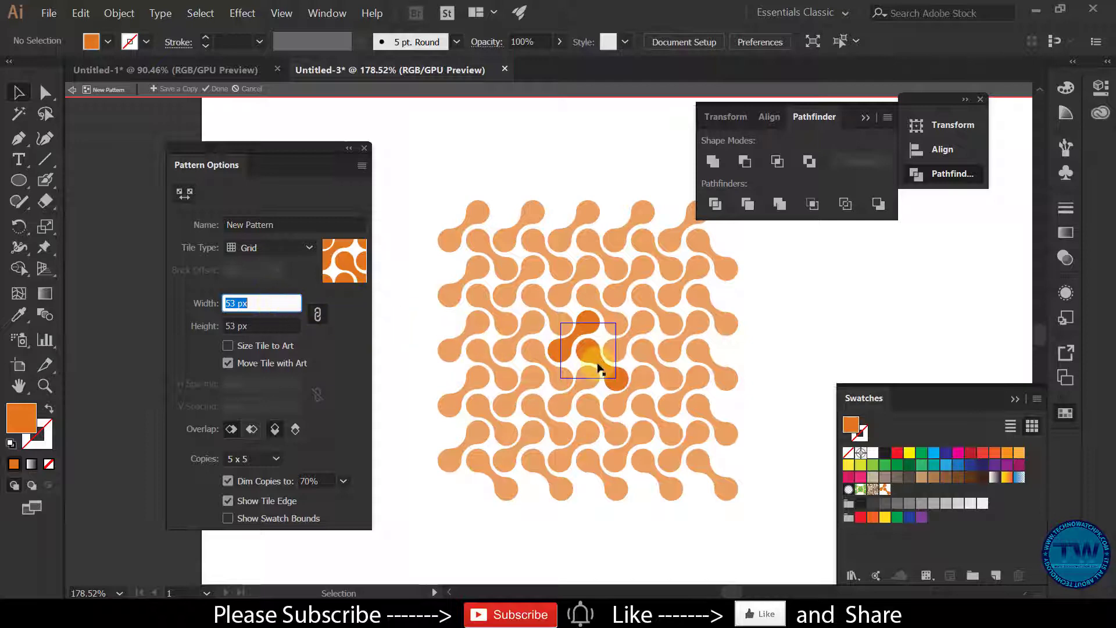
pyautogui.press('Down')
pyautogui.press('Up')
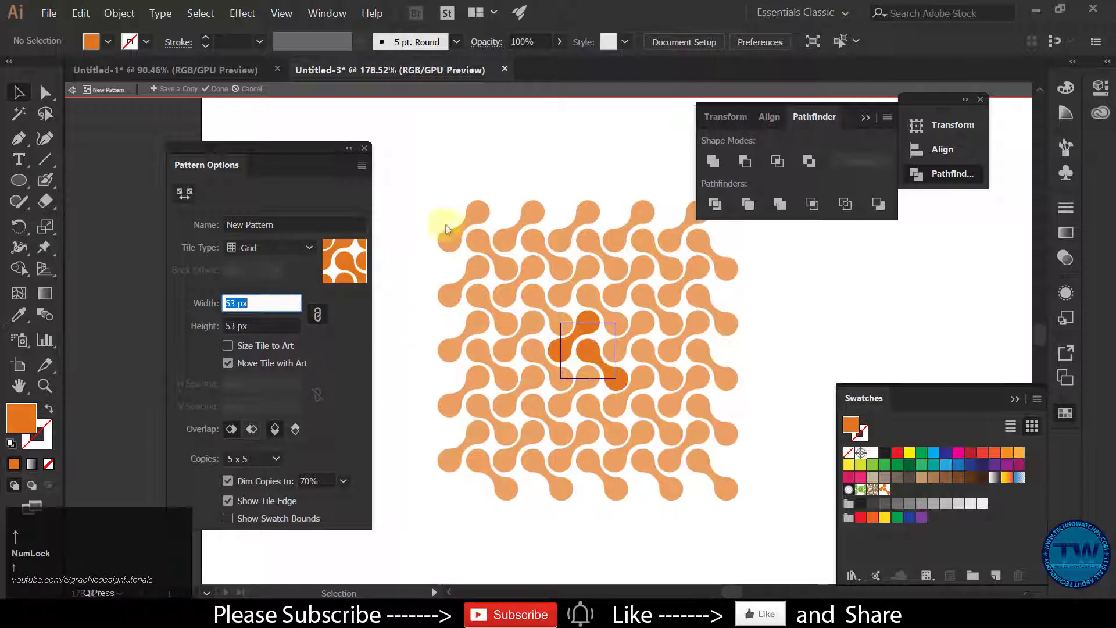
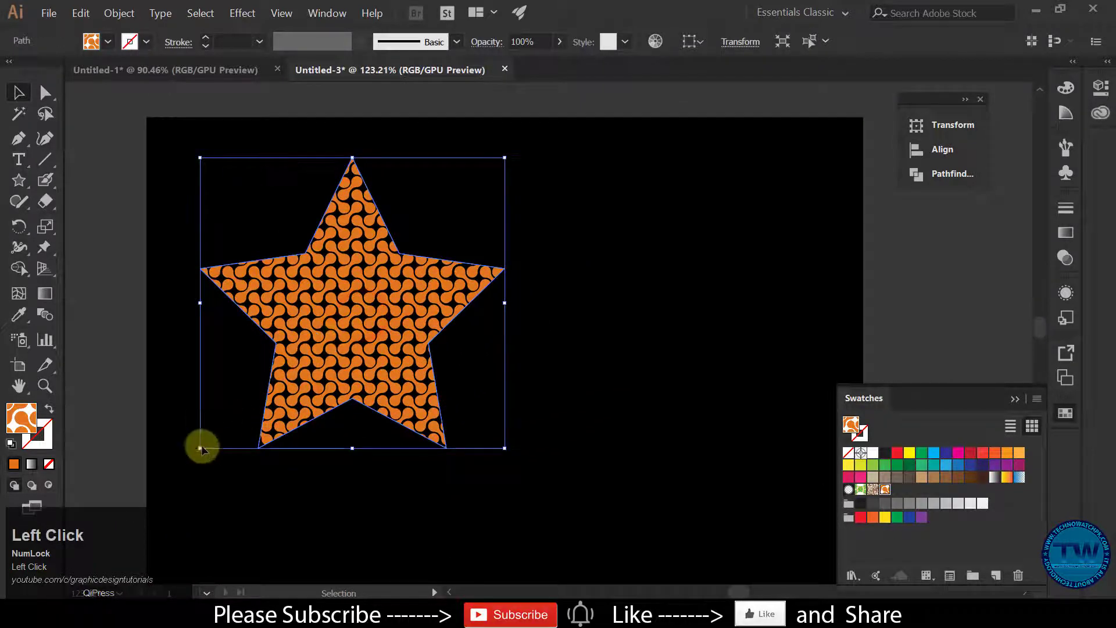
# Enlarge the pattern-filled star, deselect it and zoom out to view the artboard
pyautogui.moveTo(204, 451); pyautogui.dragTo(283, 499)
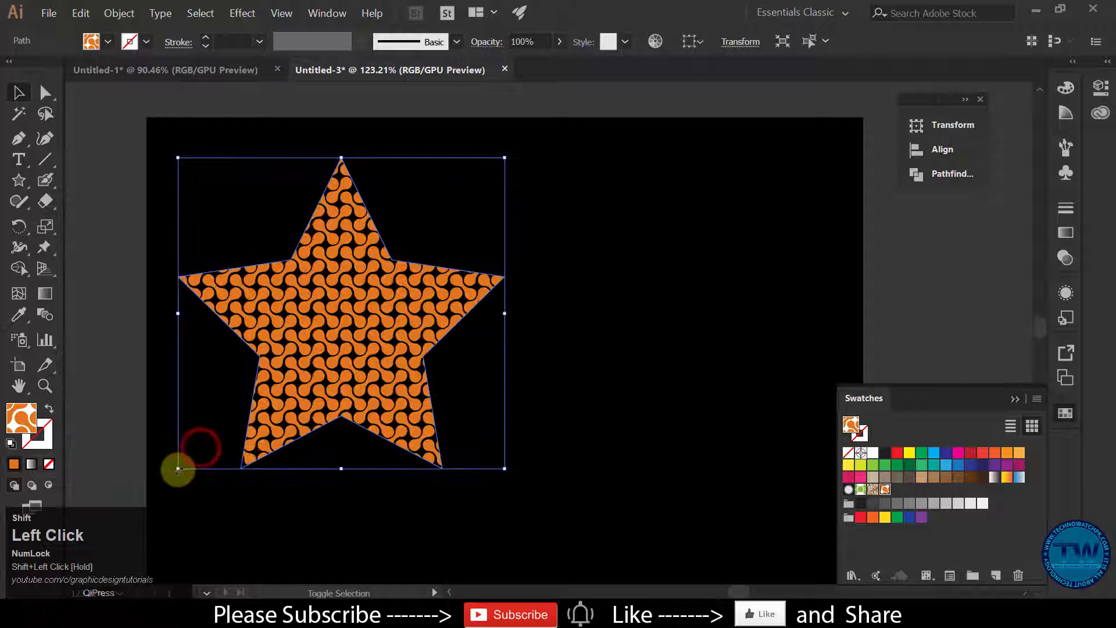
pyautogui.press('space')
pyautogui.scroll(-3)
pyautogui.press('space')
pyautogui.moveTo(459, 390); pyautogui.dragTo(208, 37)
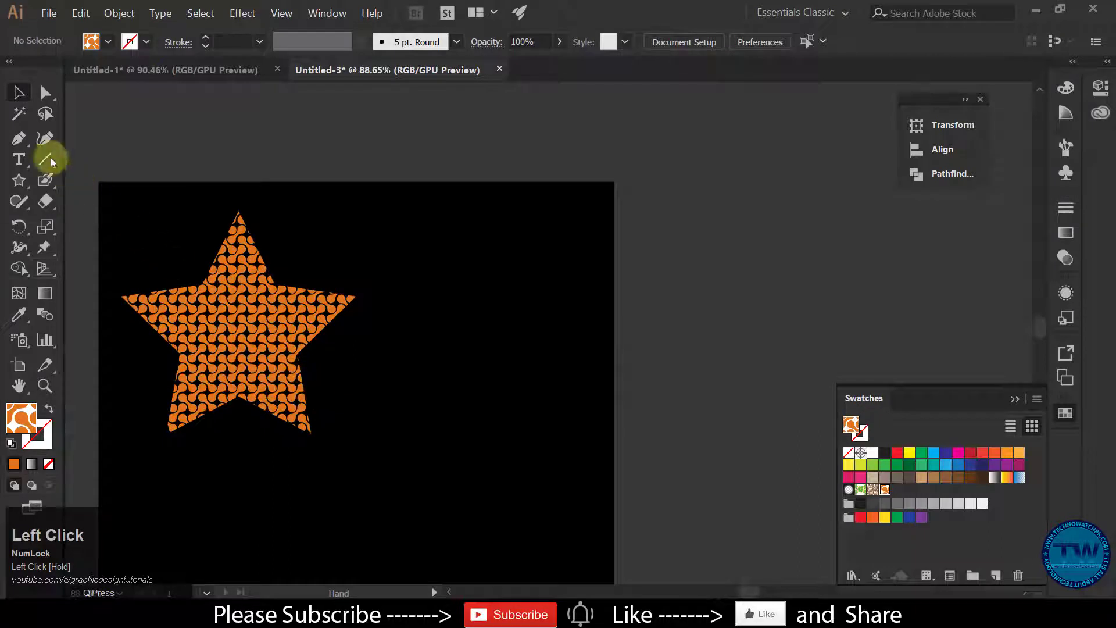
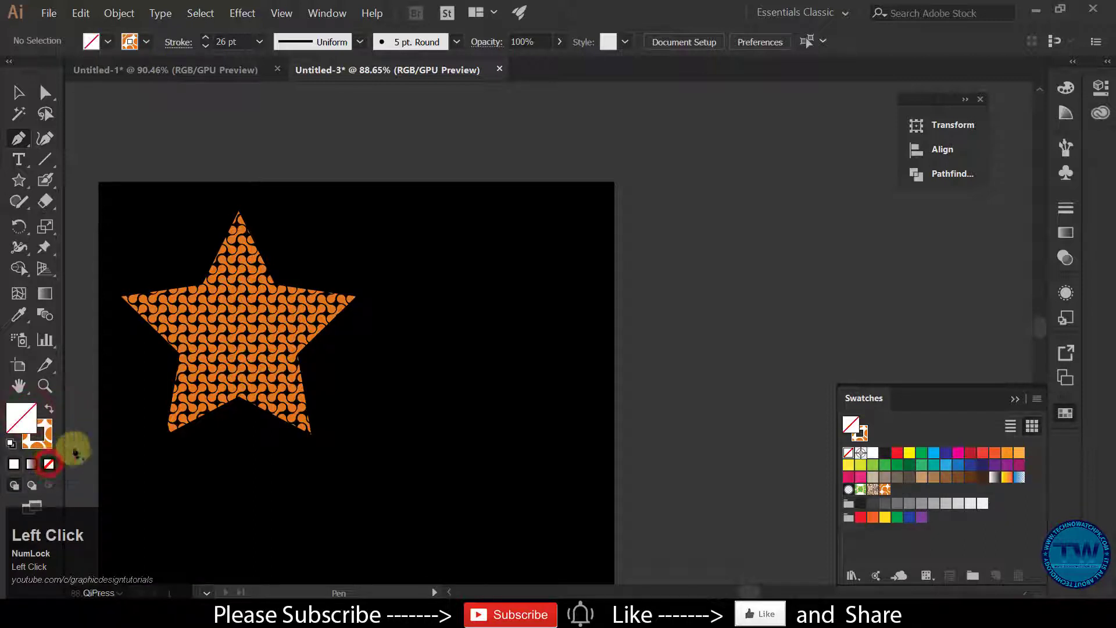
# Draw a zigzag Pen path beside the star, stroked with the orange pattern at 53 pt
pyautogui.click(250, 41)
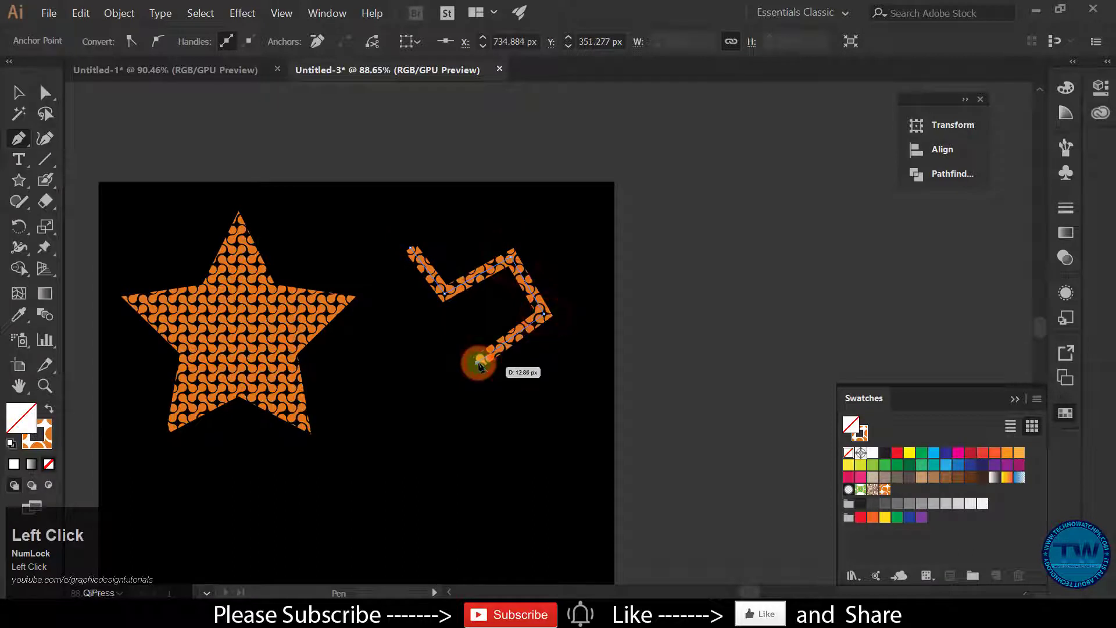
pyautogui.moveTo(251, 40); pyautogui.dragTo(49, 92)
pyautogui.press('space')
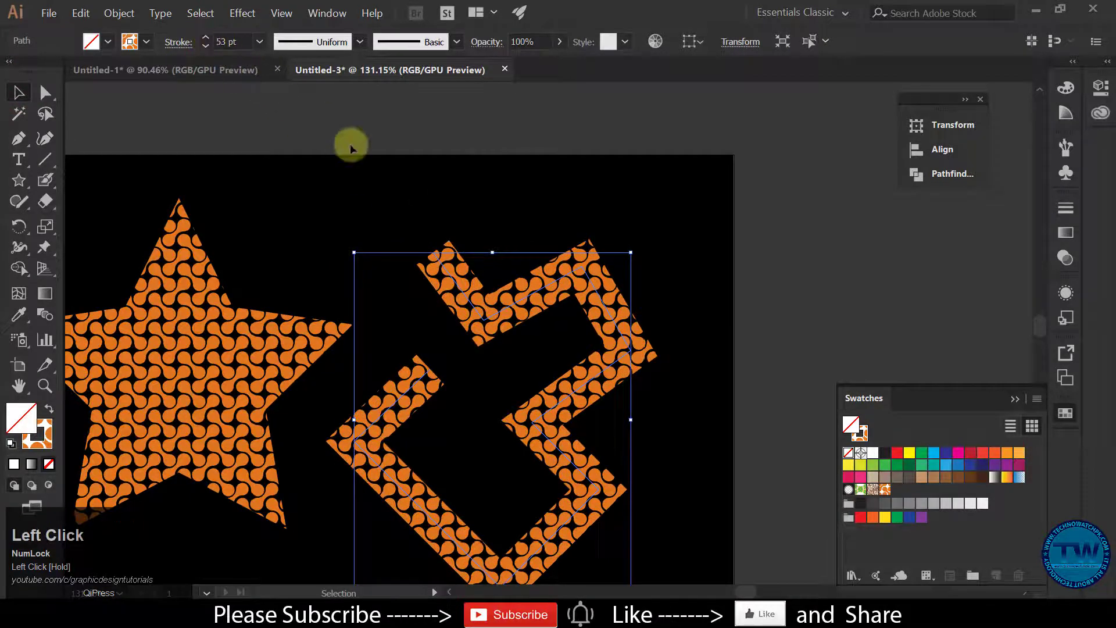
pyautogui.press('space')
pyautogui.moveTo(49, 93); pyautogui.dragTo(49, 93)
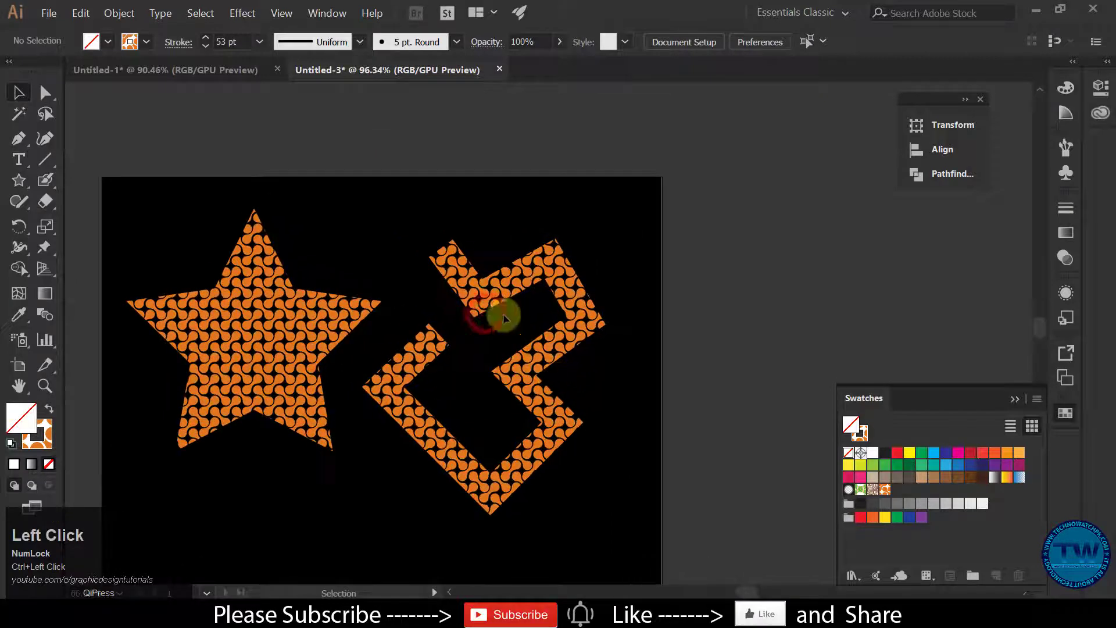
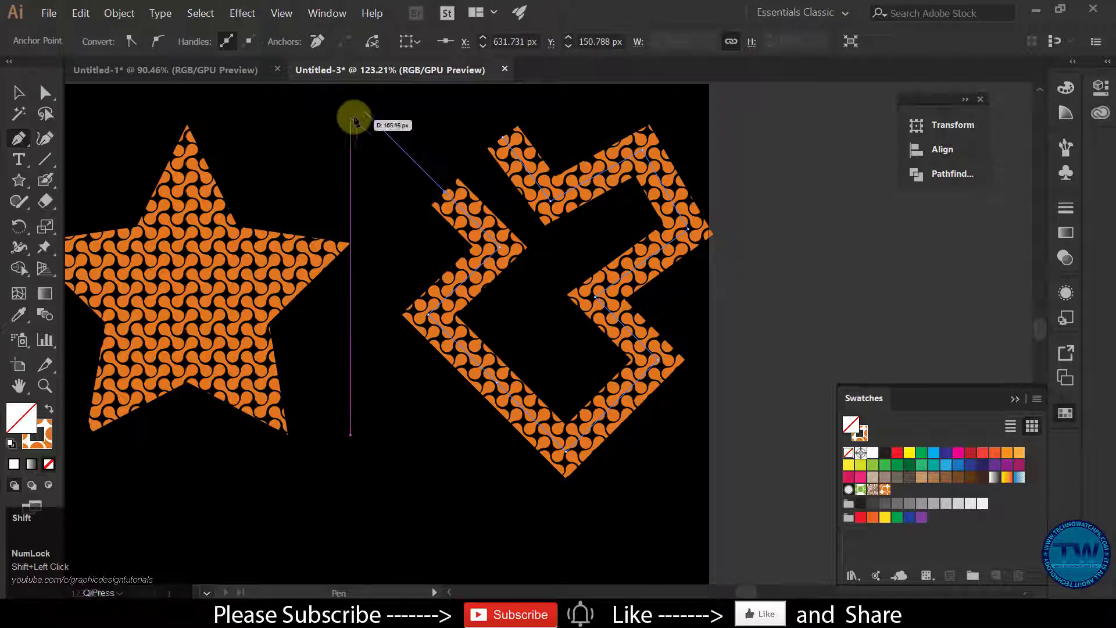
pyautogui.scroll(3)
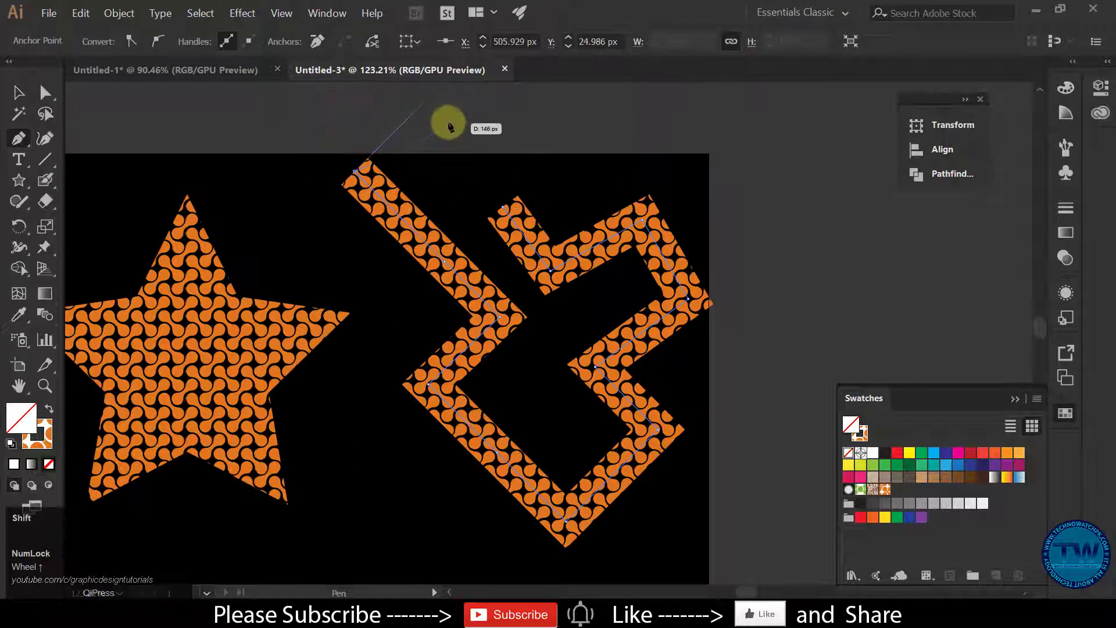
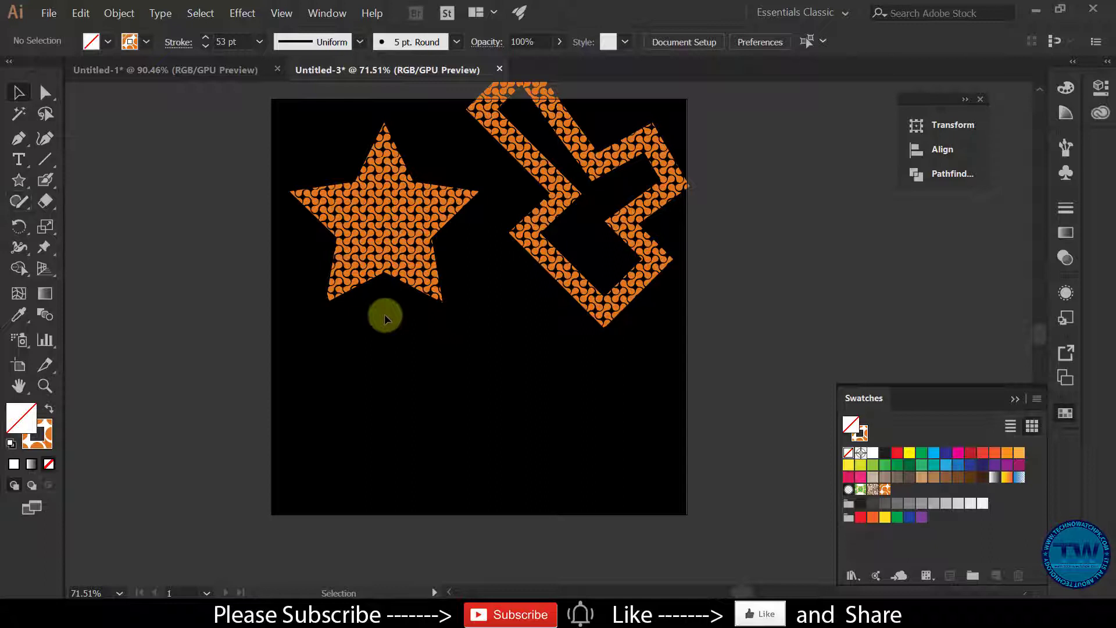
# Create a text object below the star and type CELL in capitals
pyautogui.moveTo(27, 162); pyautogui.dragTo(355, 419)
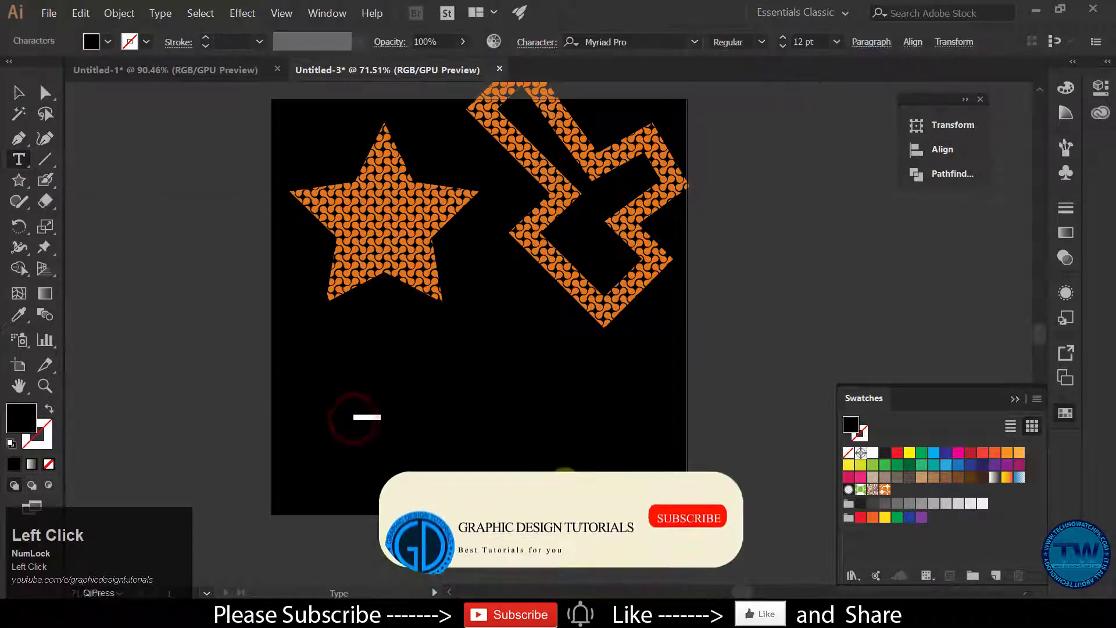
pyautogui.press('Caps_Lock')
pyautogui.write('cell')
pyautogui.click(24, 99)
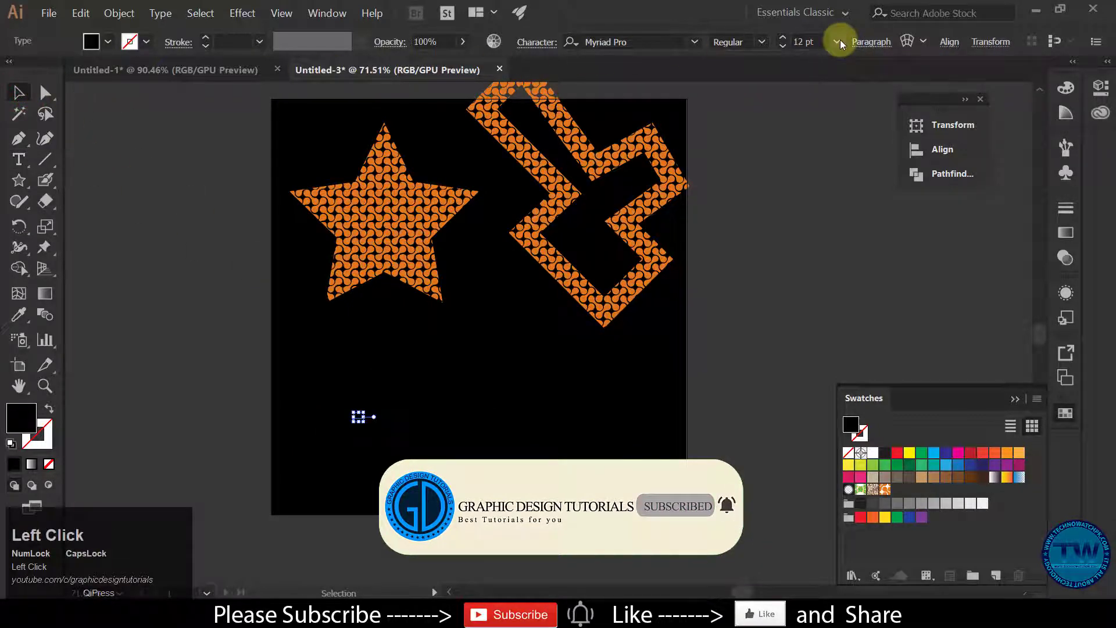
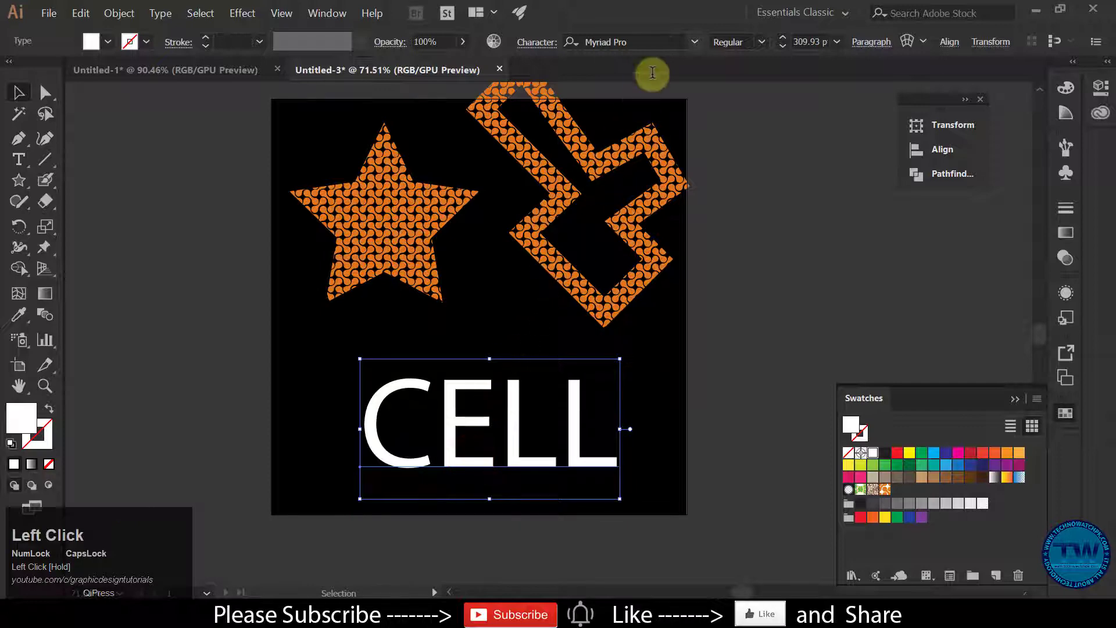
# Set the CELL text to nevis Bold in the Character font field and deselect it
pyautogui.press('Down')
pyautogui.press('Down')
pyautogui.press('Up')
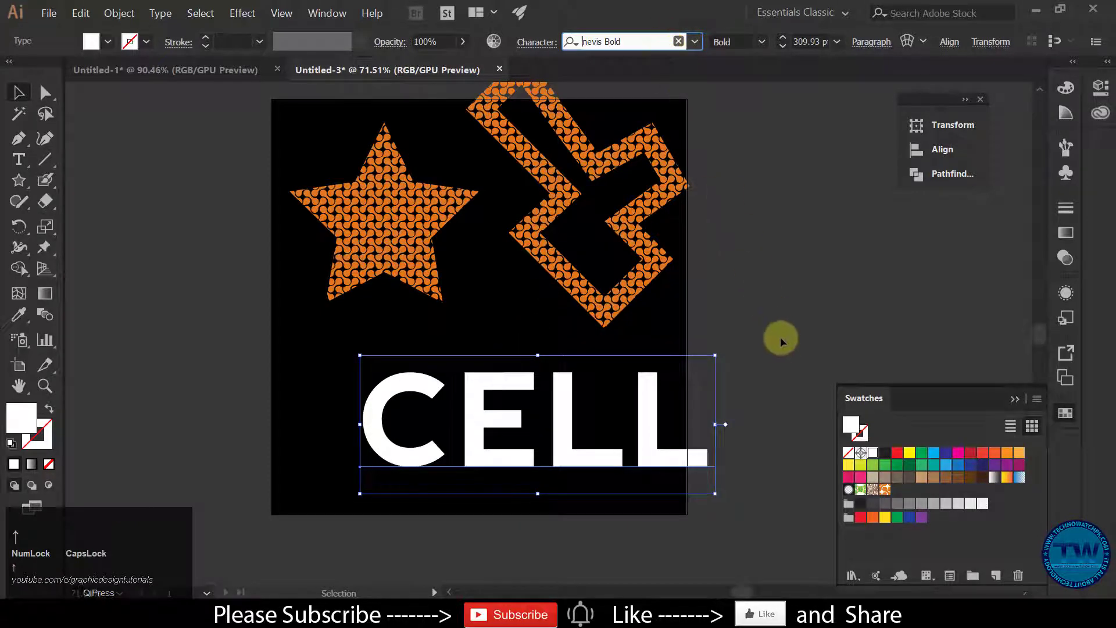
pyautogui.click(786, 348)
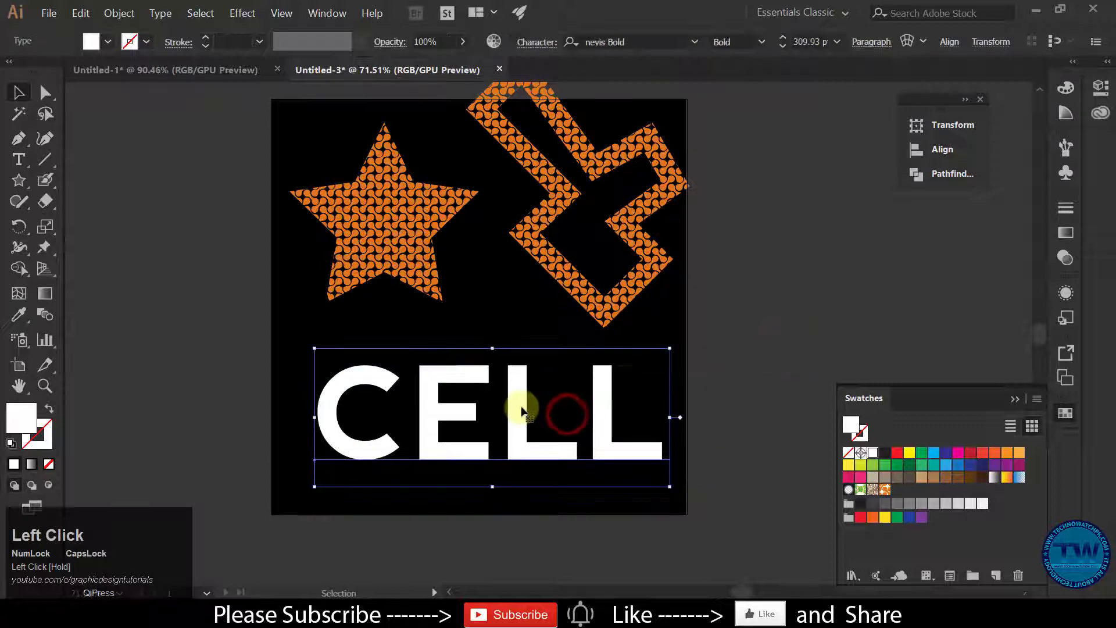
pyautogui.press('space')
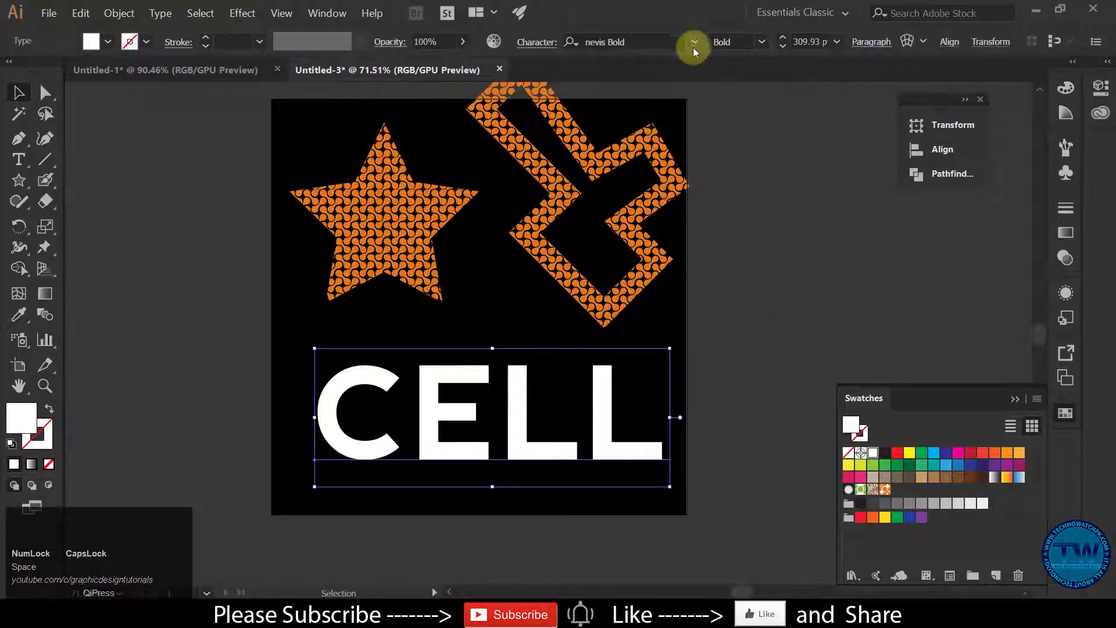
pyautogui.click(698, 49)
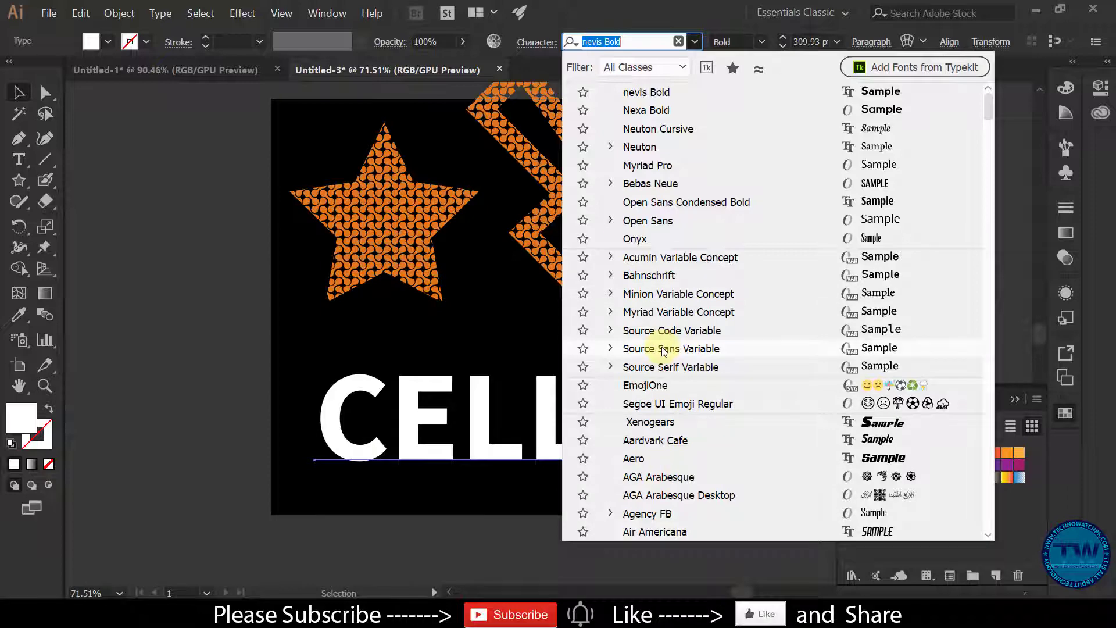
pyautogui.click(664, 348)
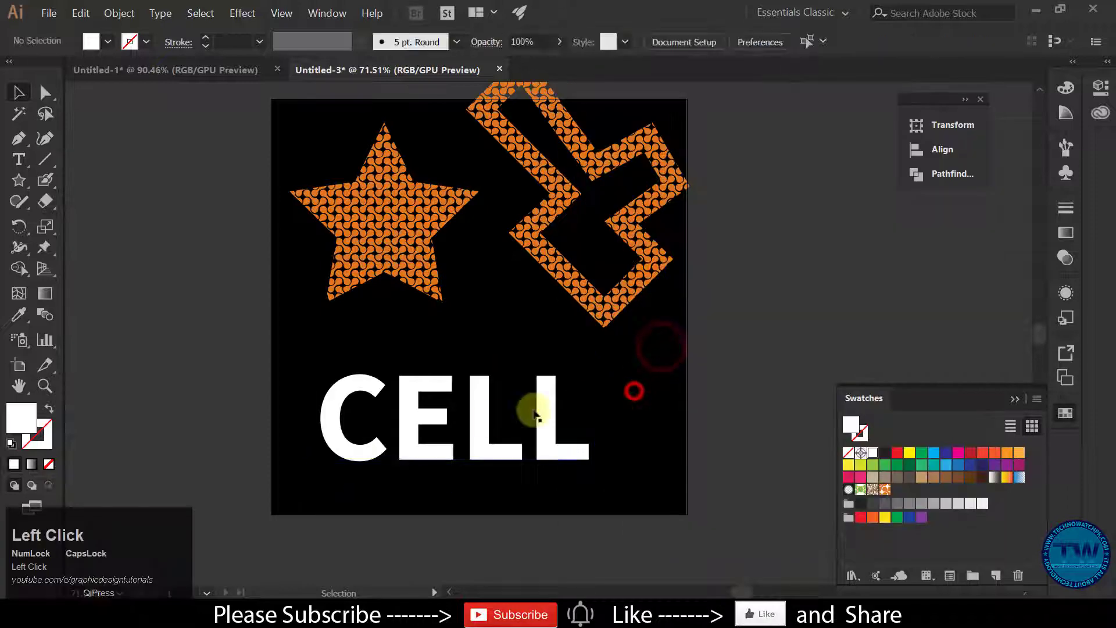
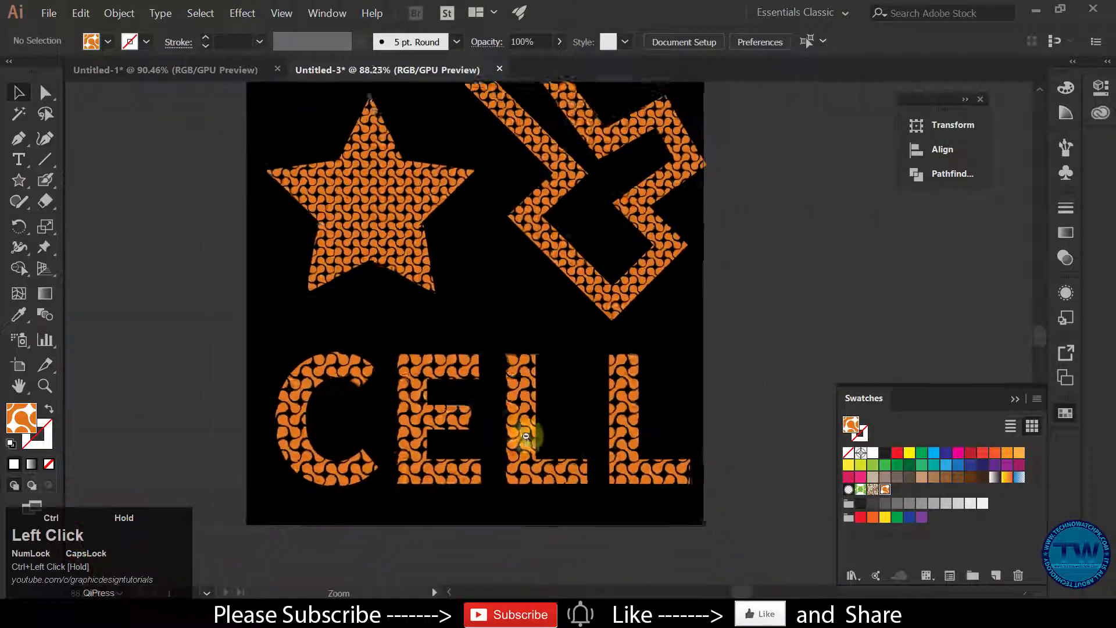
# Zoom in on the pattern-filled CELL letters and return to selecting objects
pyautogui.press('space')
pyautogui.click(586, 391)
pyautogui.click(492, 234)
pyautogui.press('ctrl+space')
pyautogui.click(396, 362)
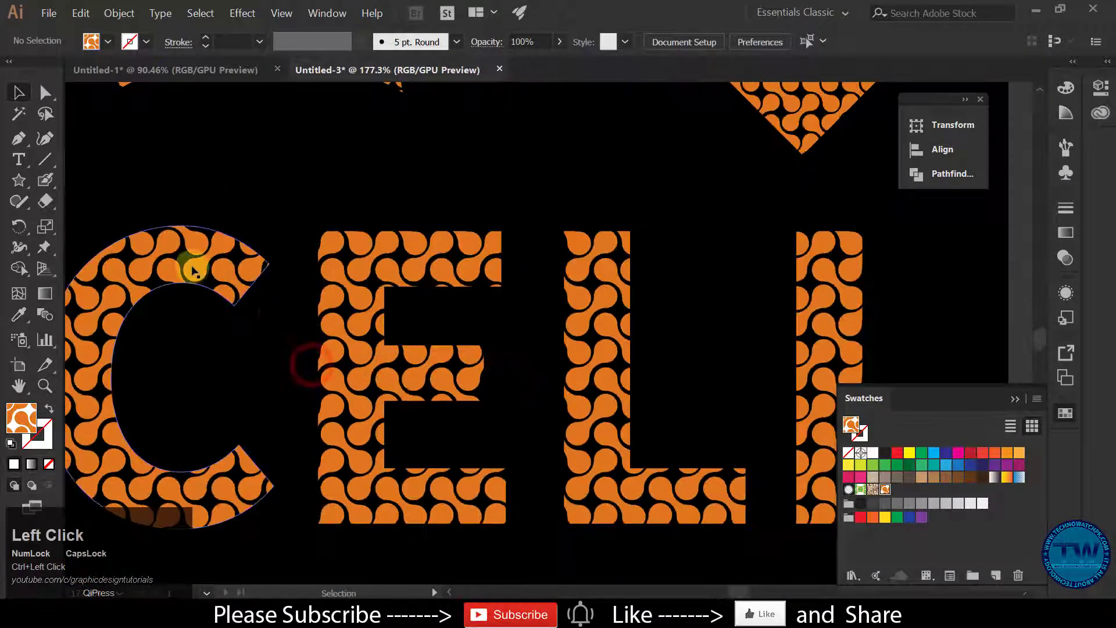
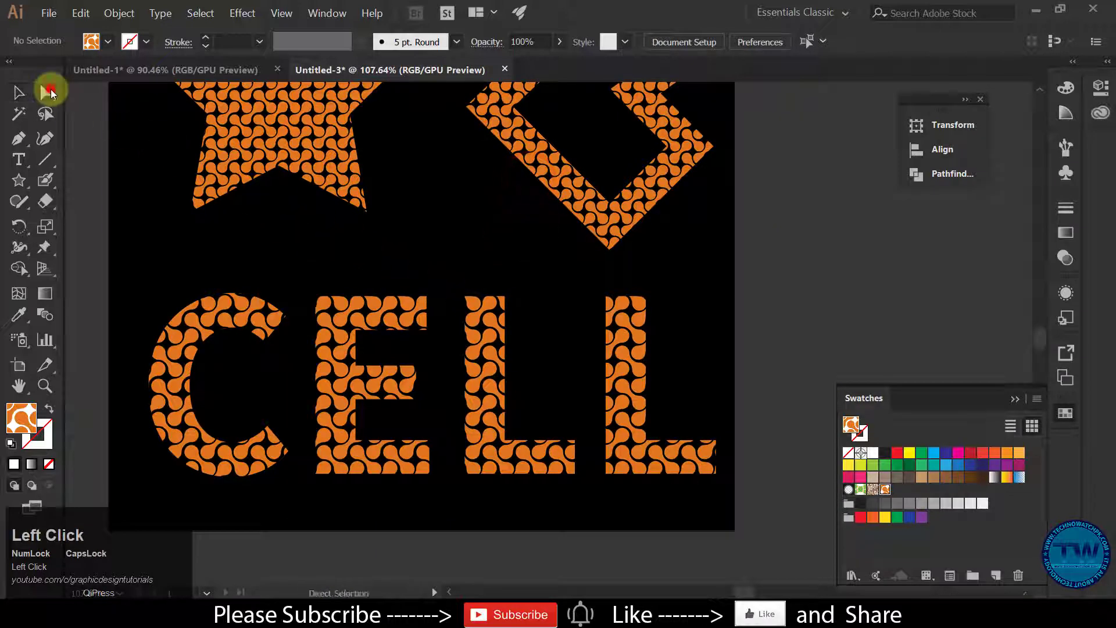
# Direct-select the letter corner points and round them, undoing the last rounding on the E
pyautogui.press('space')
pyautogui.moveTo(527, 347); pyautogui.dragTo(574, 312)
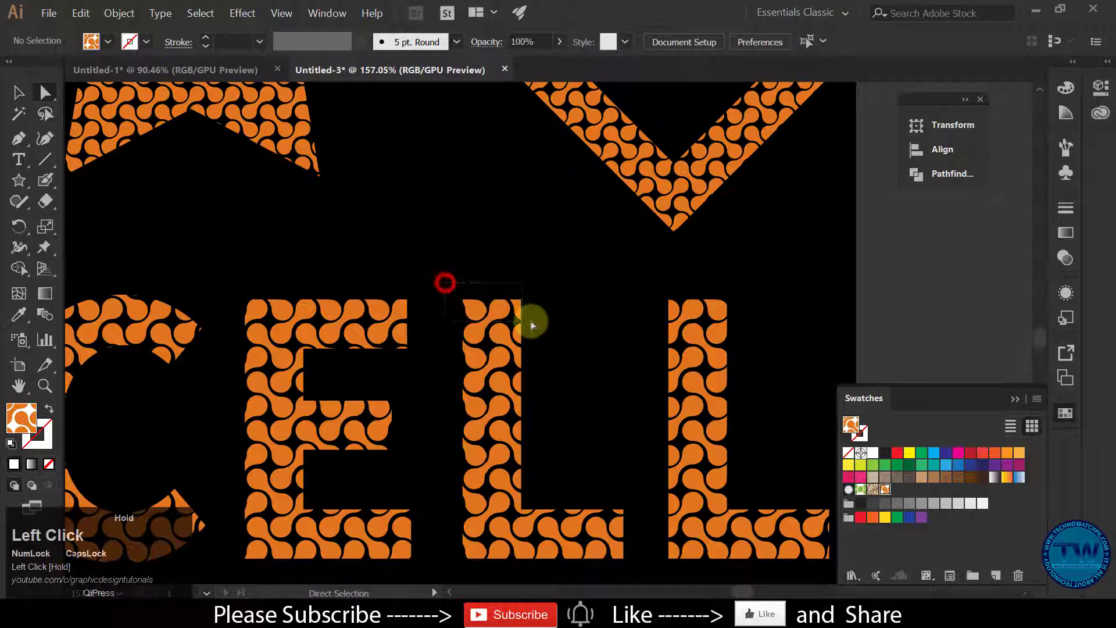
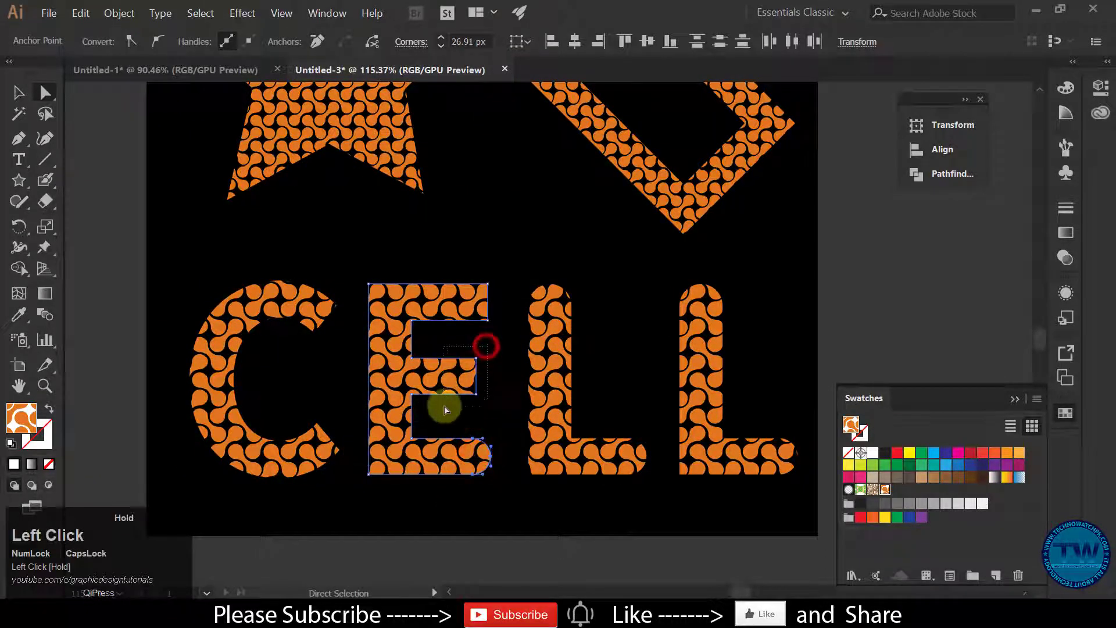
pyautogui.press('Left')
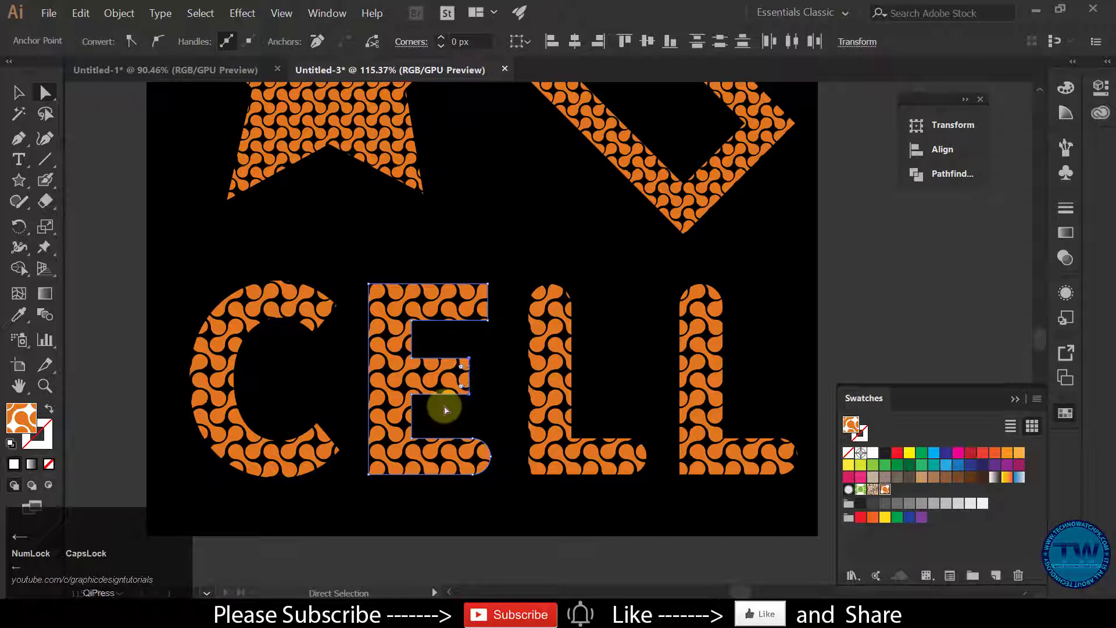
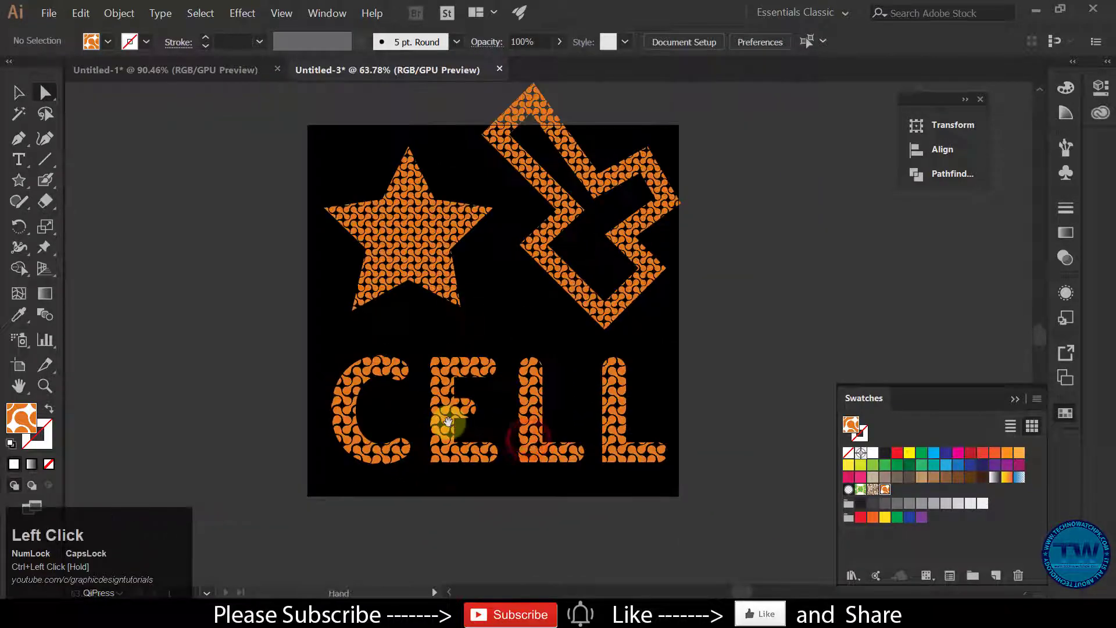
pyautogui.scroll(3)
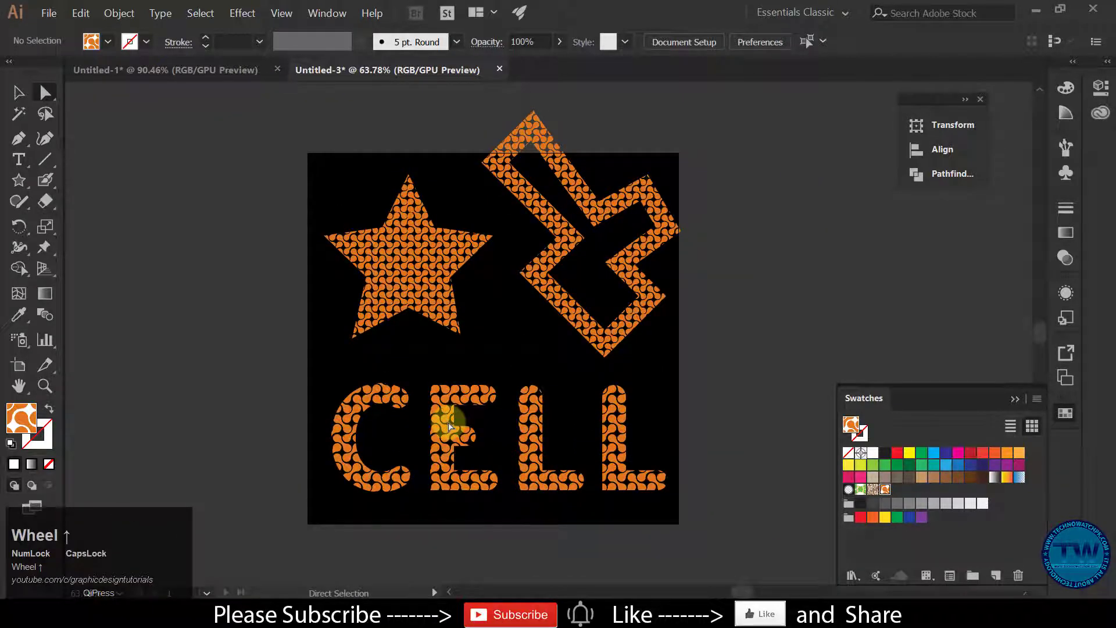
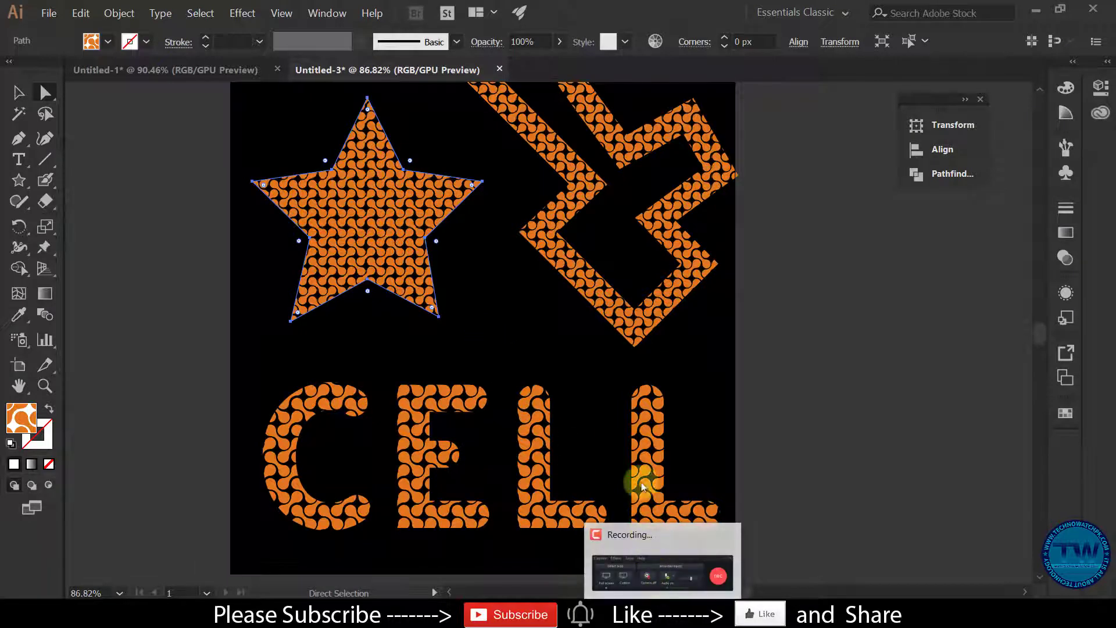
pyautogui.press('space')
pyautogui.doubleClick(613, 410)
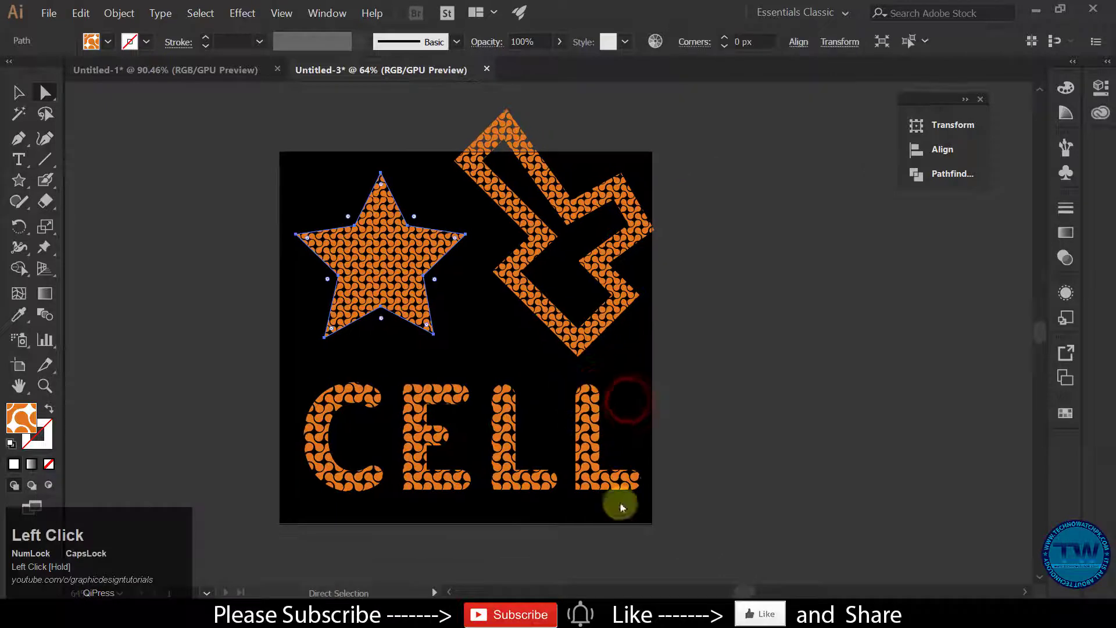